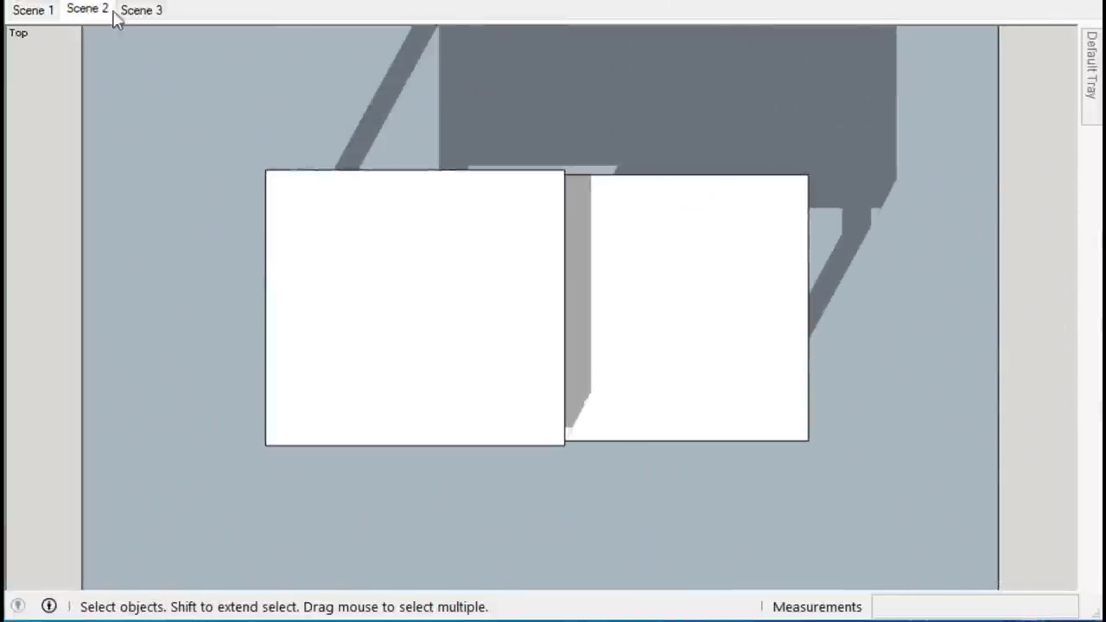
Switch to the perspective scene and preview sliding the tabletop with Move
click(707, 253)
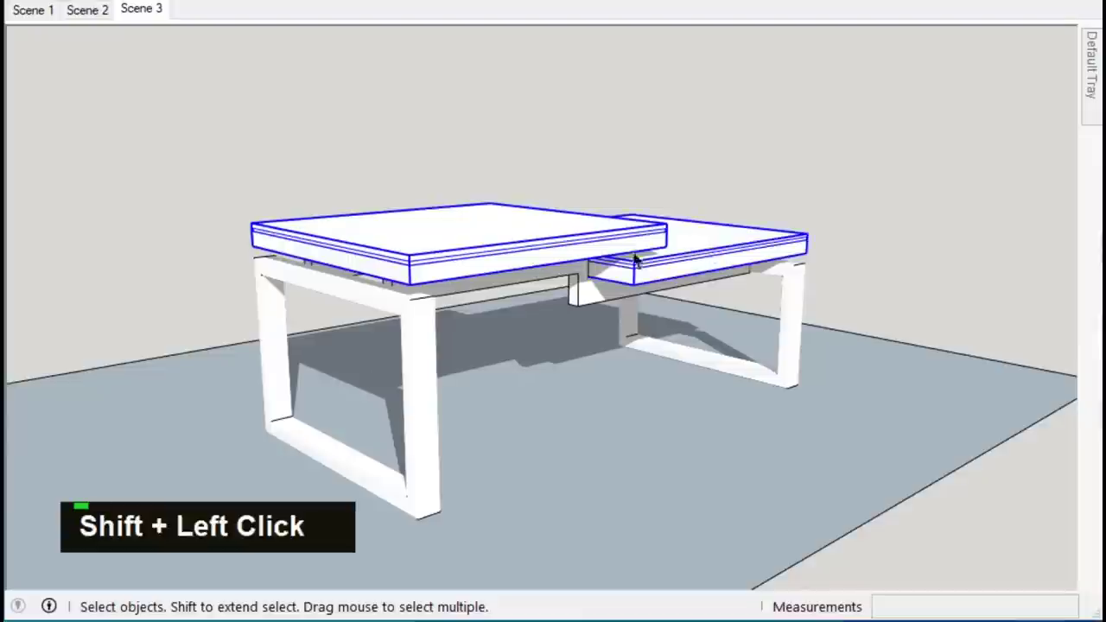
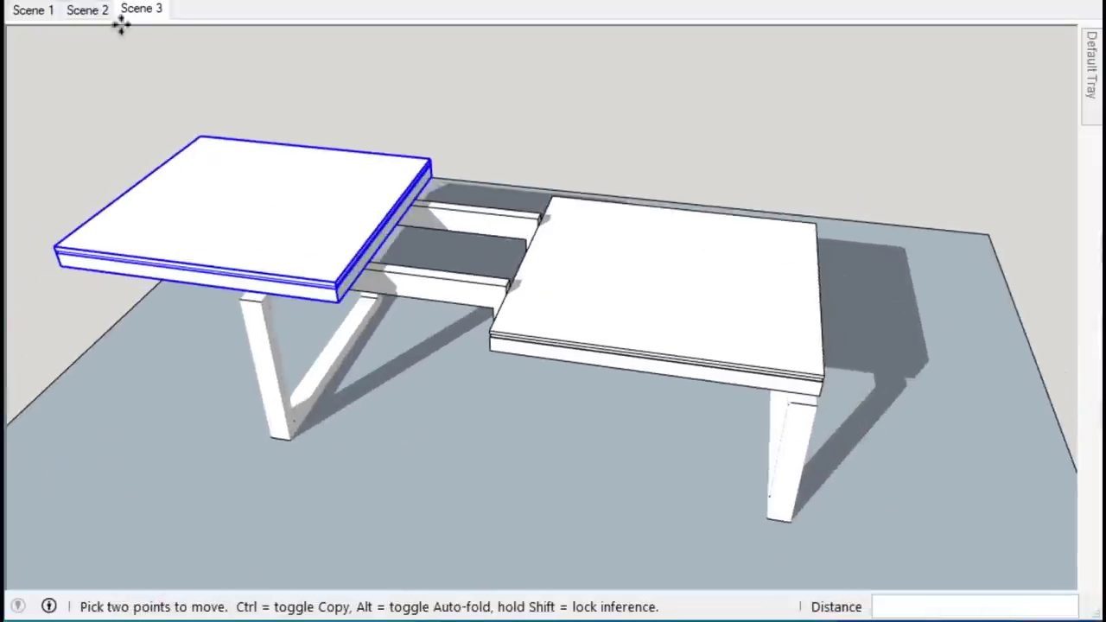
key(space)
text(m)
text(m)
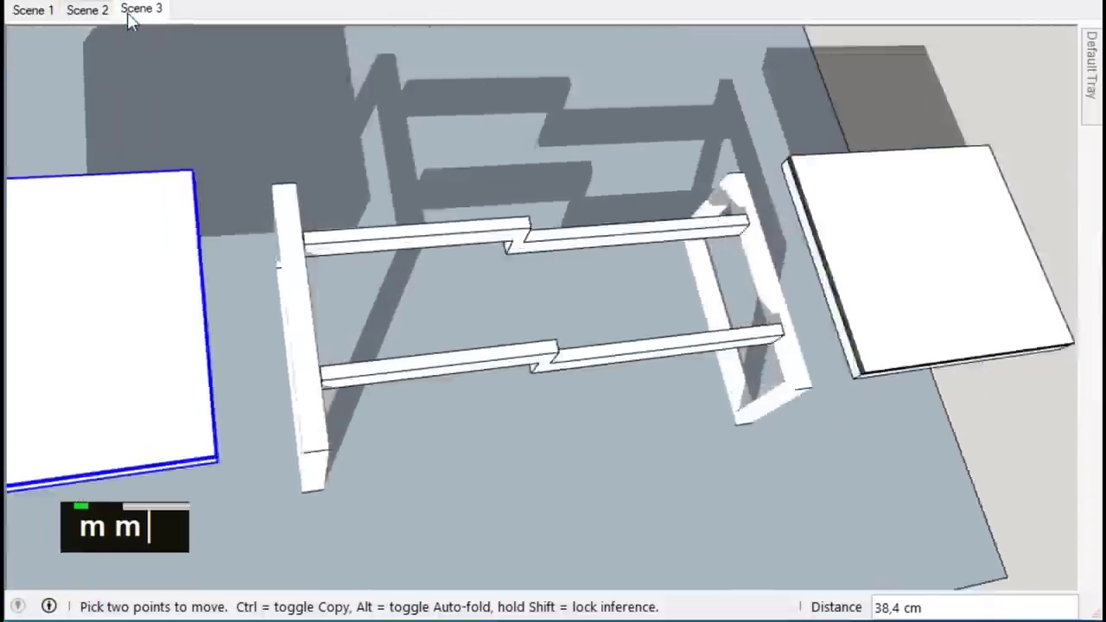
text(m m)
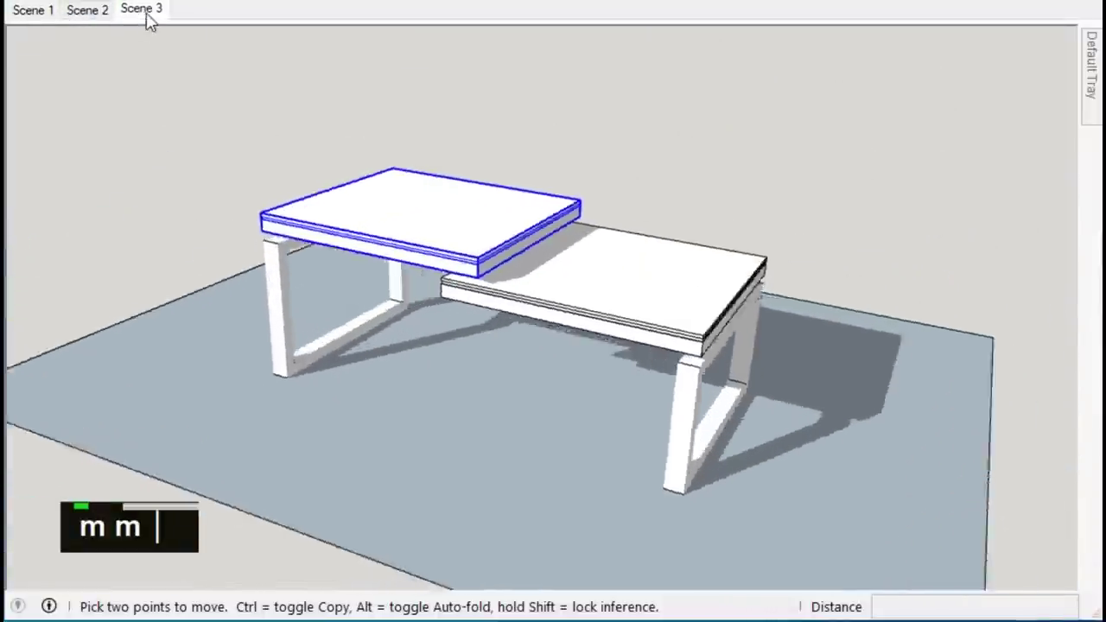
Draw a 60;60 cm square beside the table and start dimensioning its edge
scroll(down, 3)
scroll(down, 3)
scroll(up, 3)
key(BackSpace)
text(60;60)
key(Return)
key(space)
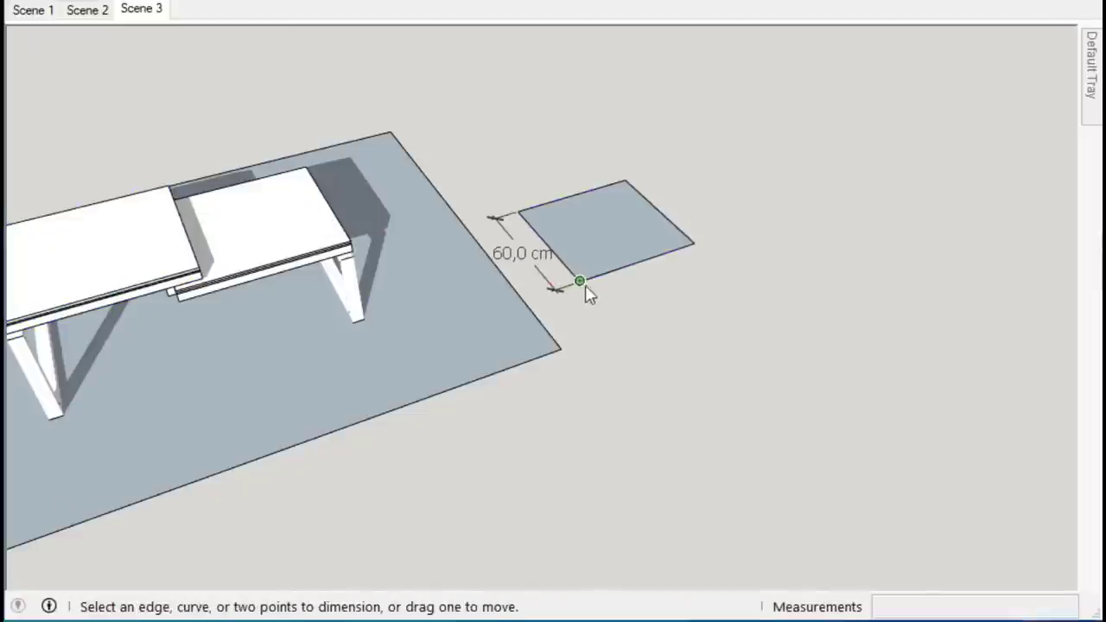
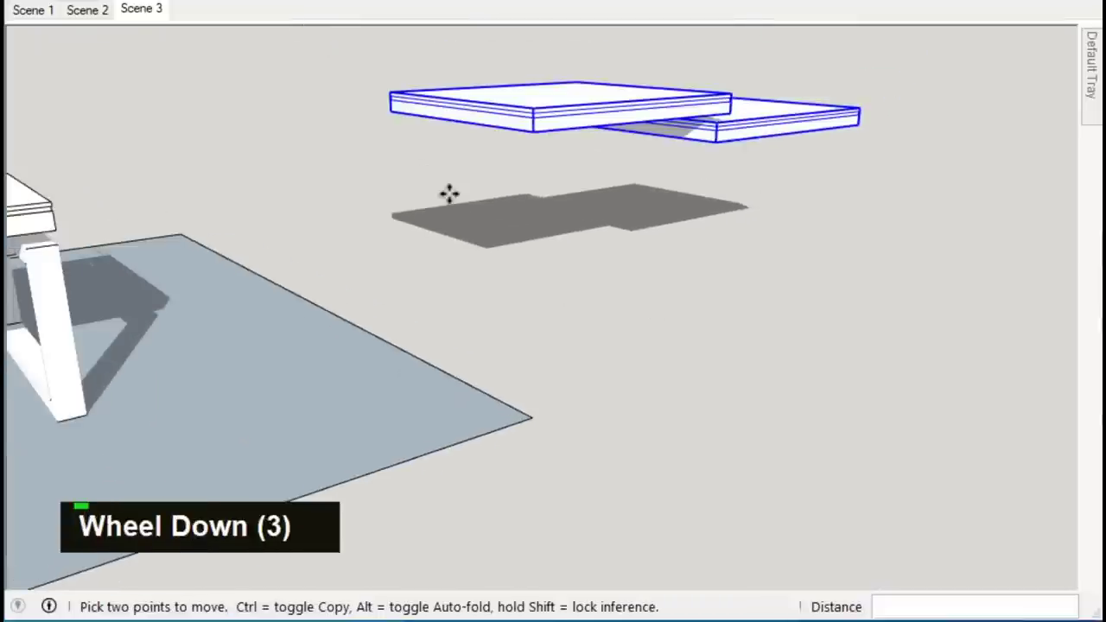
Draw a rectangular panel leg from the tabletop corner down to the ground
text(r)
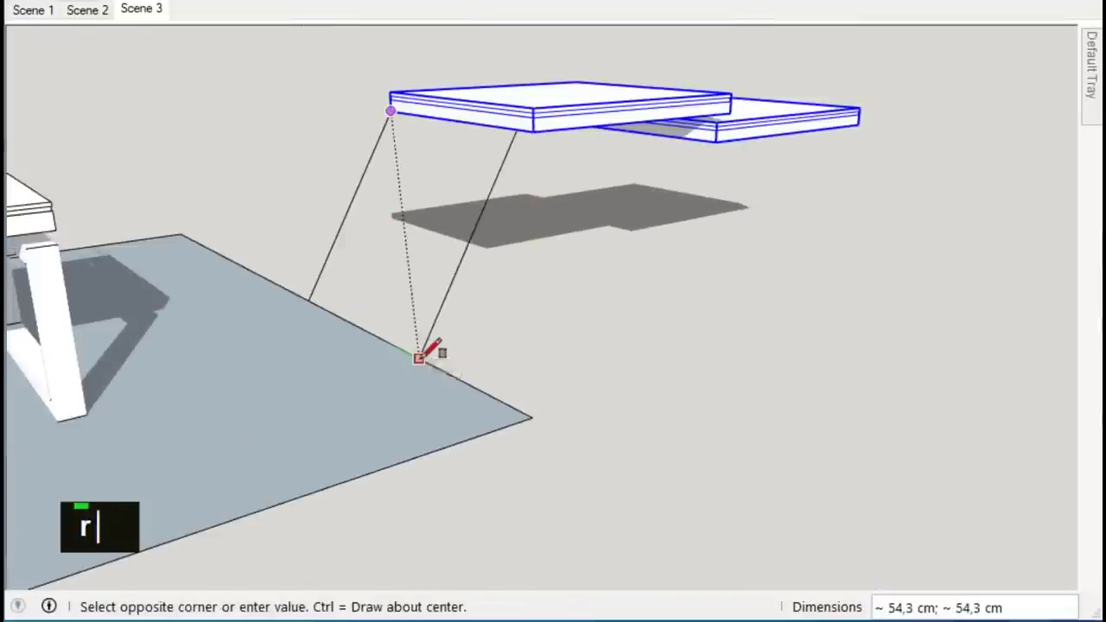
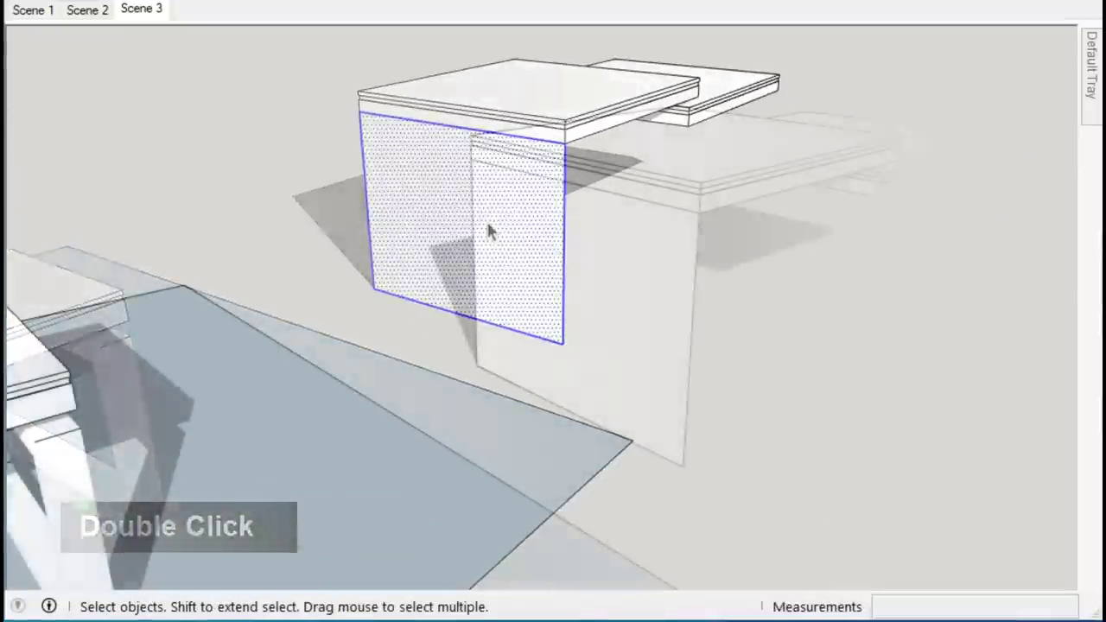
scroll(down, 3)
middle_click(472, 325)
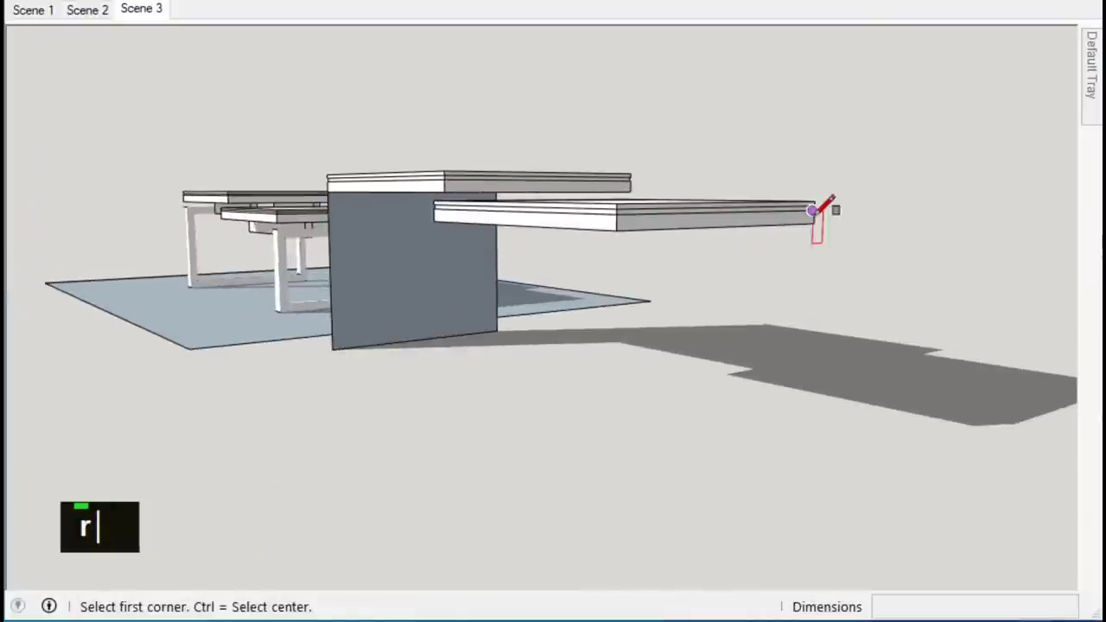
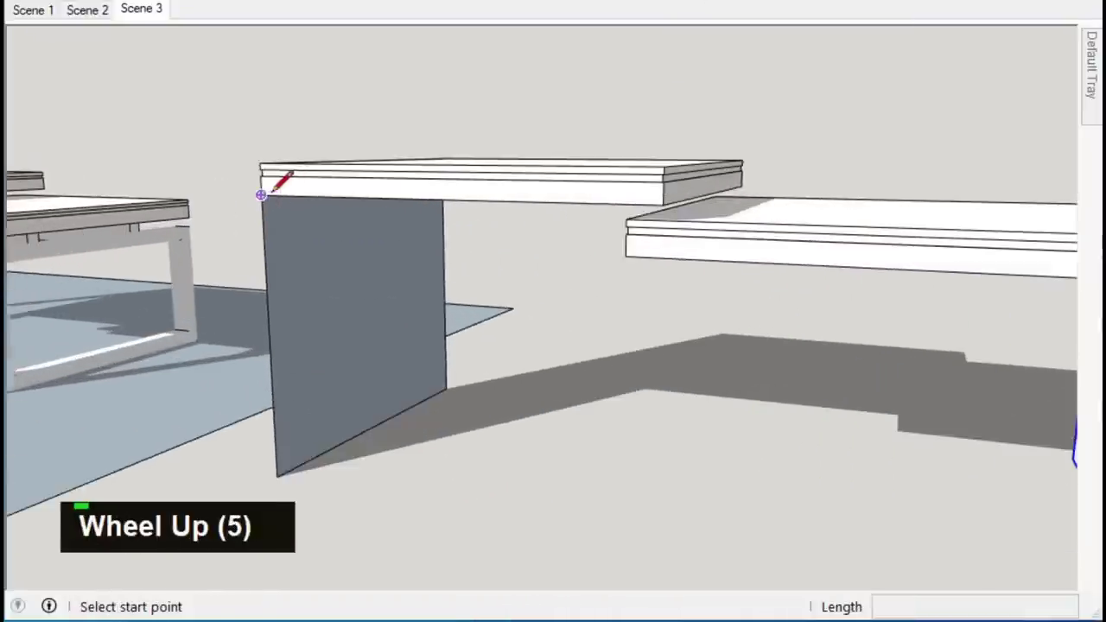
Mark a small 3;7 rectangle at the leg's top corner under the tabletop
scroll(up, 3)
scroll(down, 3)
scroll(down, 3)
scroll(up, 3)
double_click(614, 243)
right_click(615, 243)
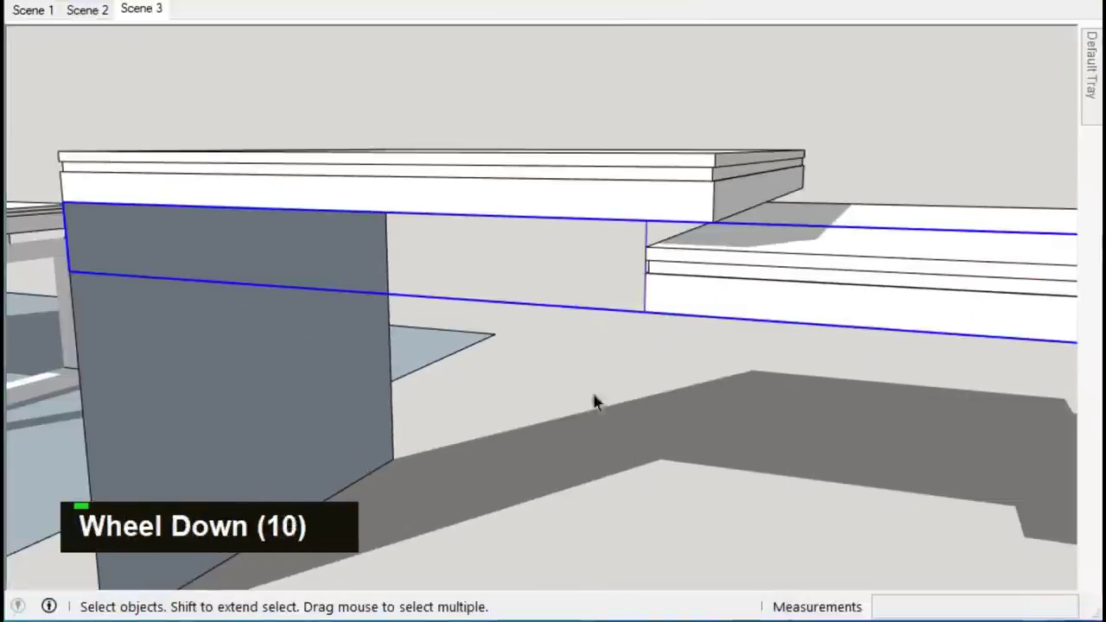
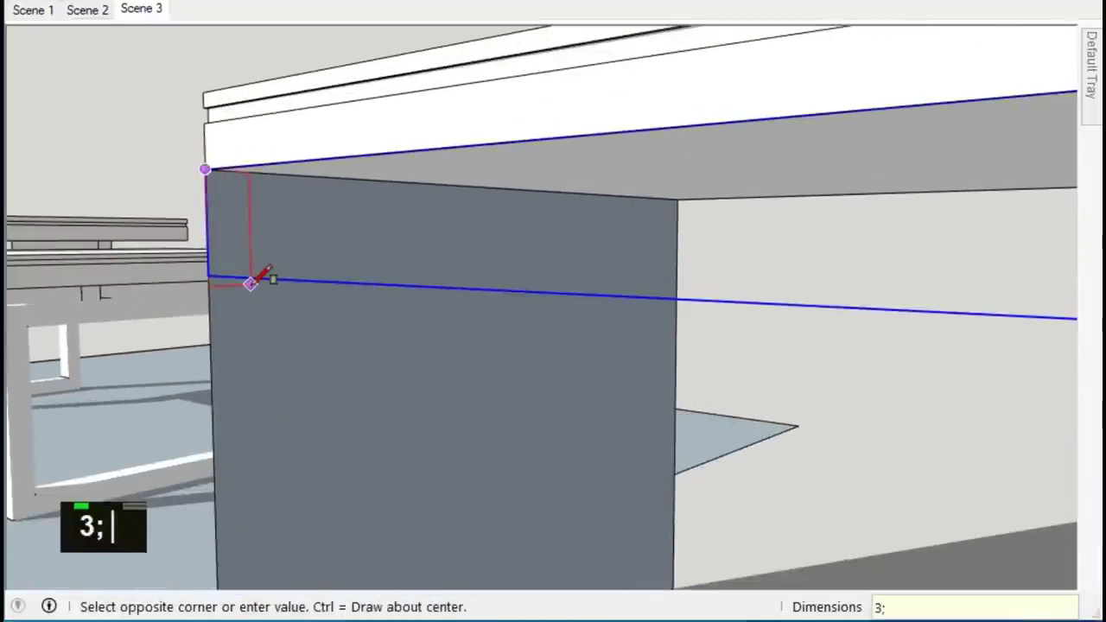
key(Return)
text(7)
key(Return)
Orbit to the leg top and select the small corner rectangle
key(space)
scroll(down, 3)
middle_click(150, 257)
scroll(up, 3)
scroll(down, 3)
double_click(202, 225)
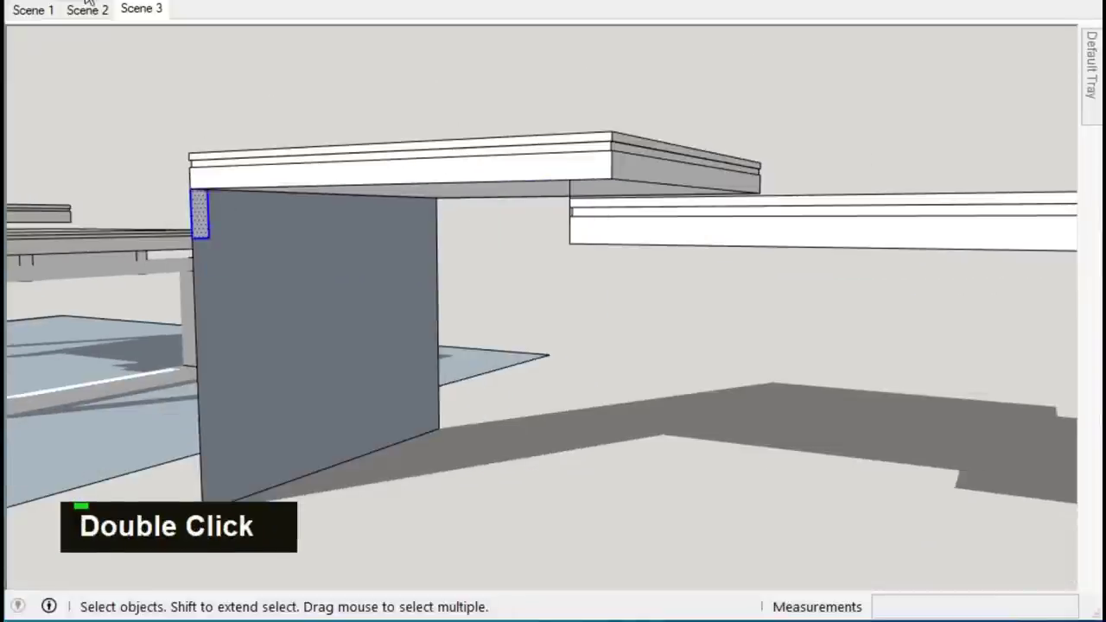
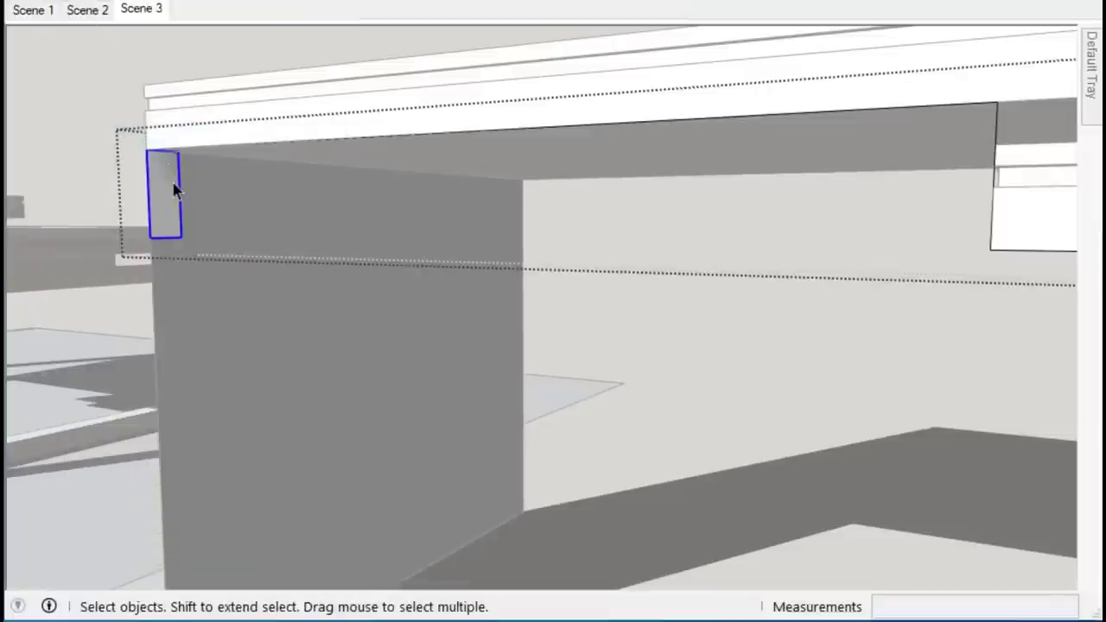
Push/Pull the corner rectangle along the tabletops' underside to form the apron
double_click(248, 151)
click(167, 205)
scroll(down, 3)
scroll(down, 3)
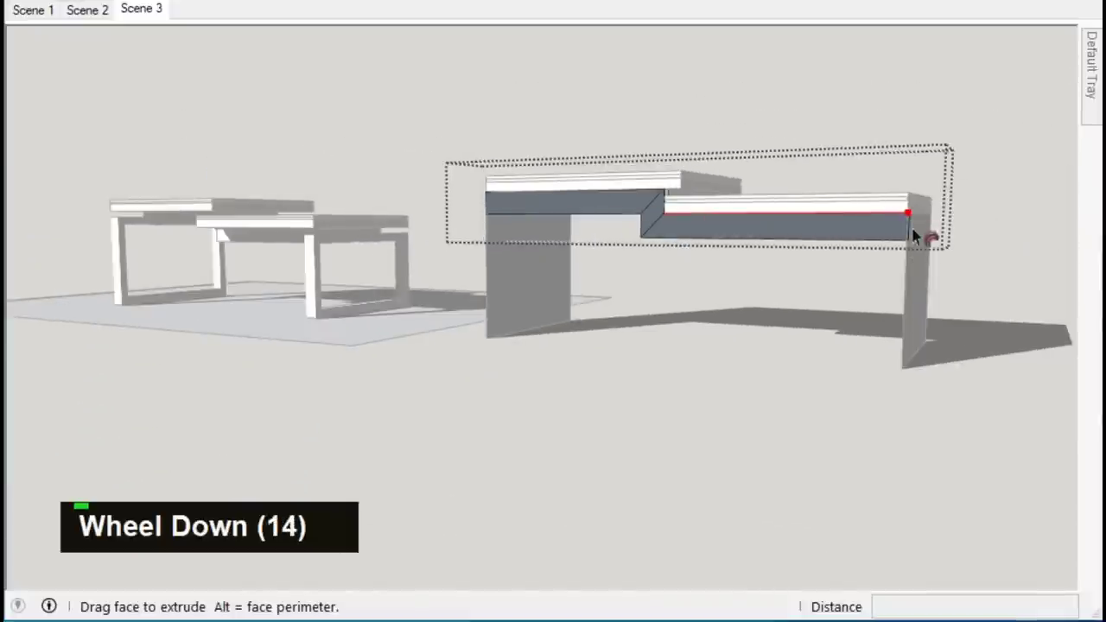
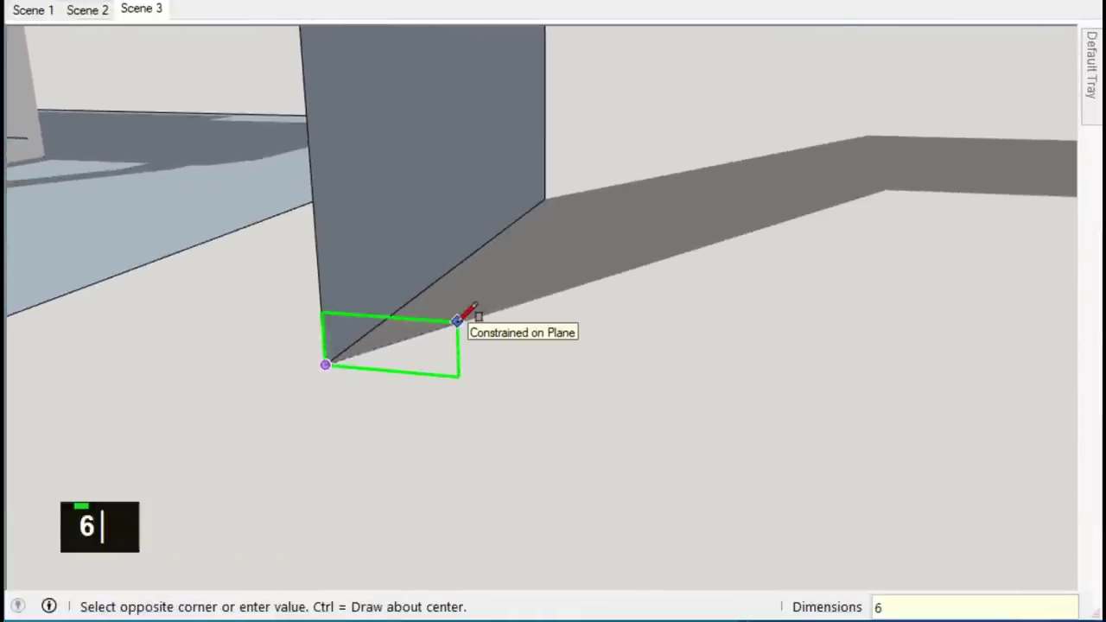
Offset the foot rectangle and begin the corner arcs with the Circle tool
key(Return)
key(Return)
scroll(down, 3)
scroll(up, 3)
key(space)
text(f)
key(Return)
key(space)
text(c)
scroll(up, 3)
scroll(down, 3)
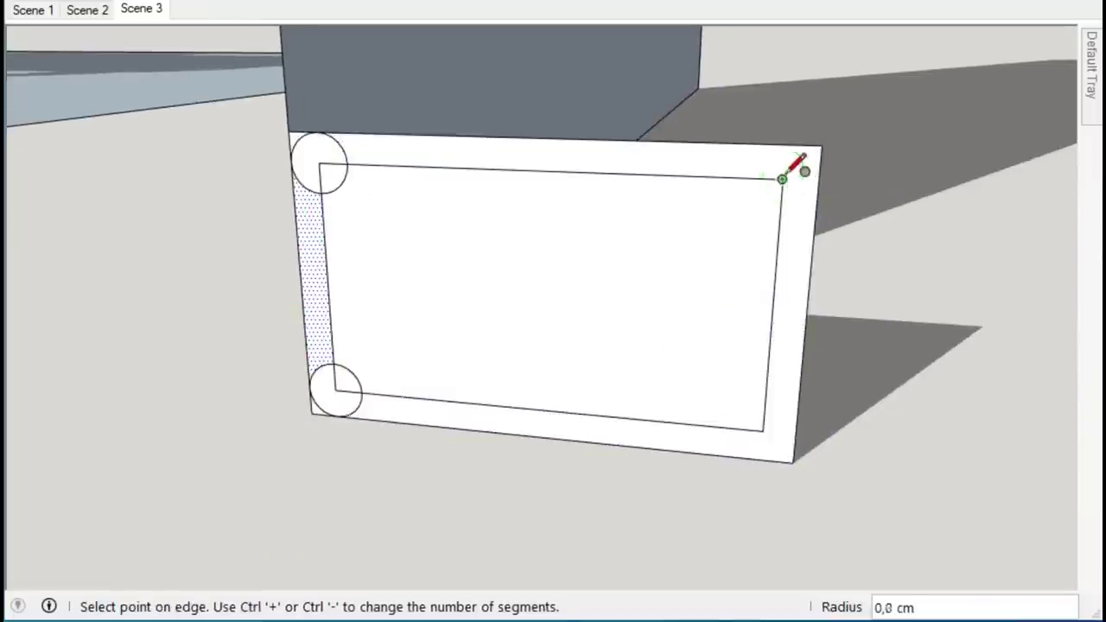
Round the foot corners with arcs and erase the leftover corner lines
text(c ee)
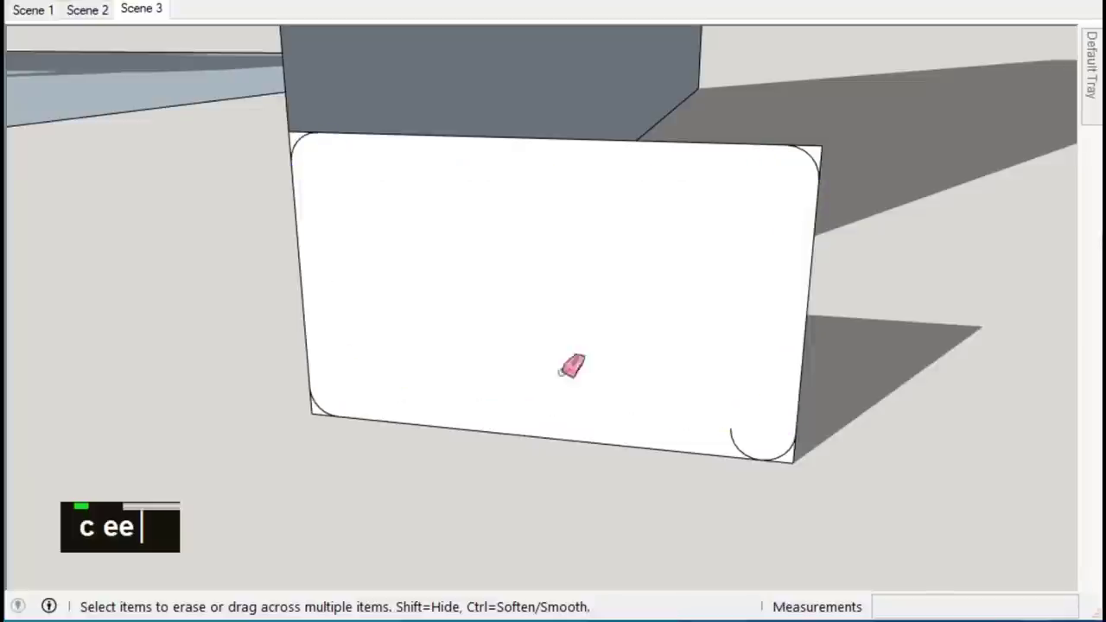
scroll(up, 3)
text(c ee)
scroll(down, 3)
text(c ee)
scroll(down, 3)
Extrude the rounded foot profile into a short block and delete a stray edge
double_click(516, 382)
right_click(515, 383)
double_click(532, 269)
middle_click(650, 165)
scroll(down, 3)
text(m)
scroll(up, 3)
middle_click(198, 441)
double_click(289, 336)
click(243, 336)
key(Delete)
Orbit to the leg base and select the panel leg face with its edges
middle_click(297, 381)
scroll(up, 3)
scroll(down, 3)
double_click(392, 264)
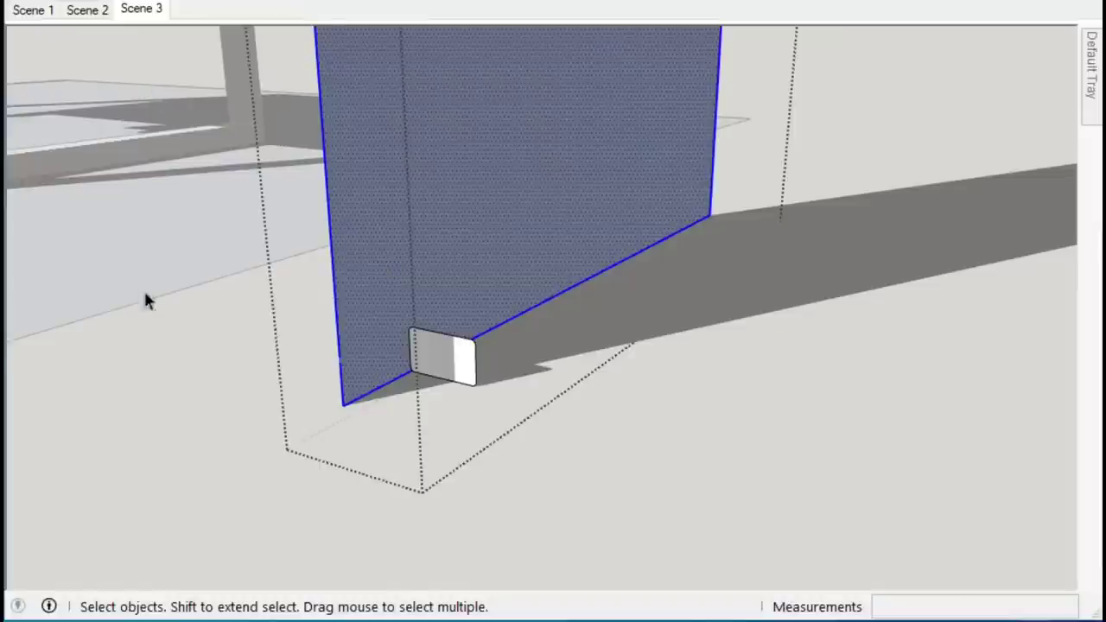
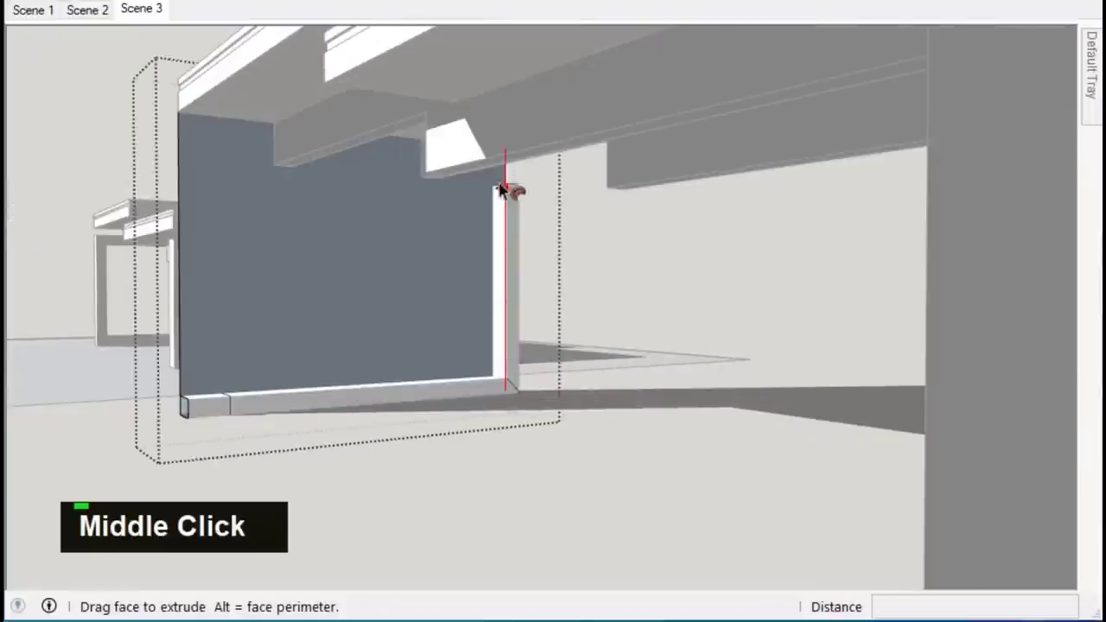
Sweep the foot along the leg bottom and hollow the panel into an open frame
key(space)
middle_click(307, 503)
scroll(down, 3)
key(space)
middle_click(454, 368)
key(ctrl+z)
double_click(483, 363)
key(Delete)
middle_click(589, 261)
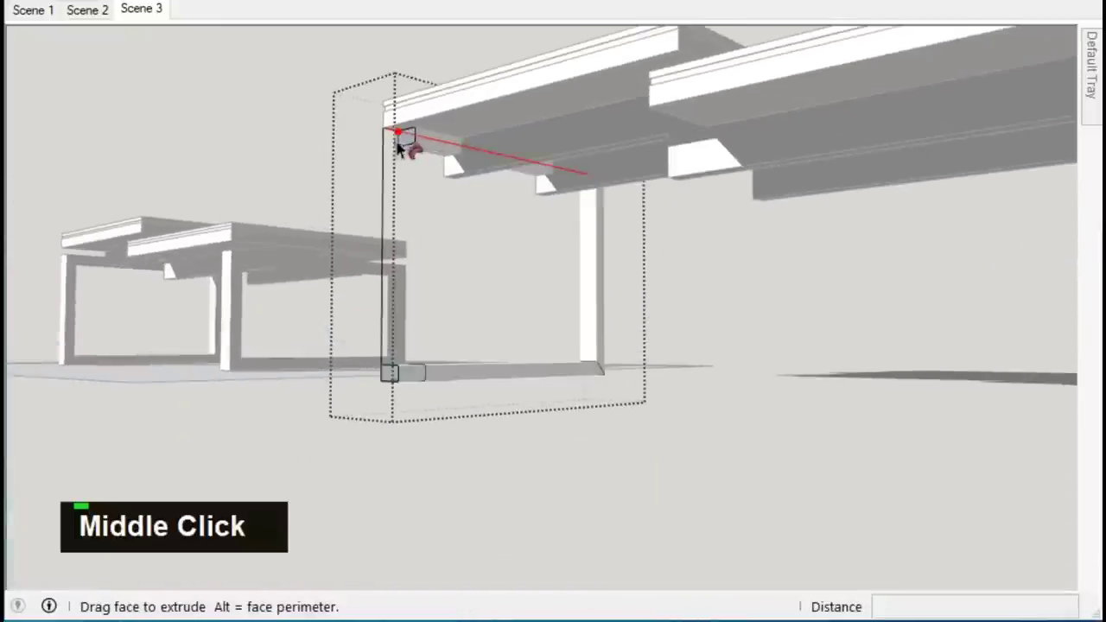
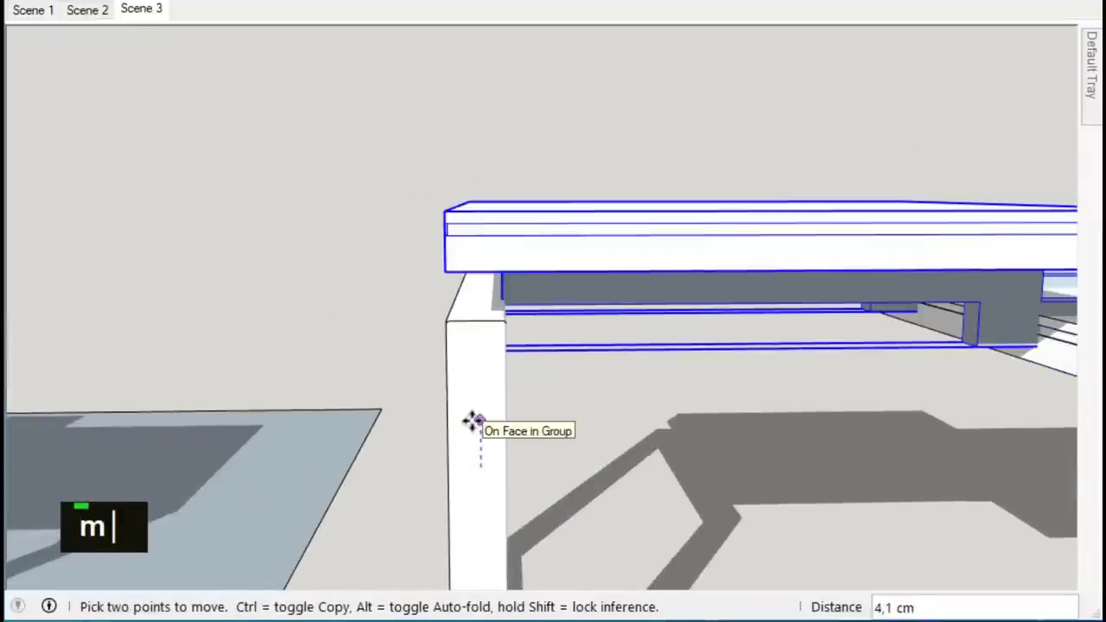
Place the finished table beside the original and orbit to view both together
key(Return)
key(space)
middle_click(394, 453)
scroll(up, 3)
middle_click(853, 364)
scroll(down, 3)
scroll(up, 3)
middle_click(977, 259)
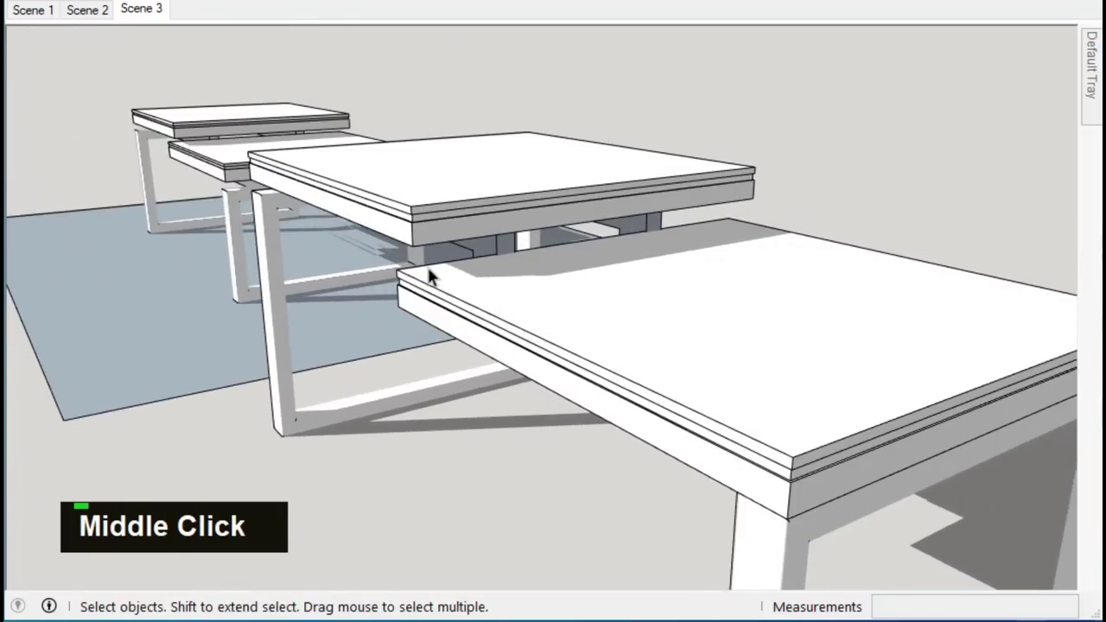